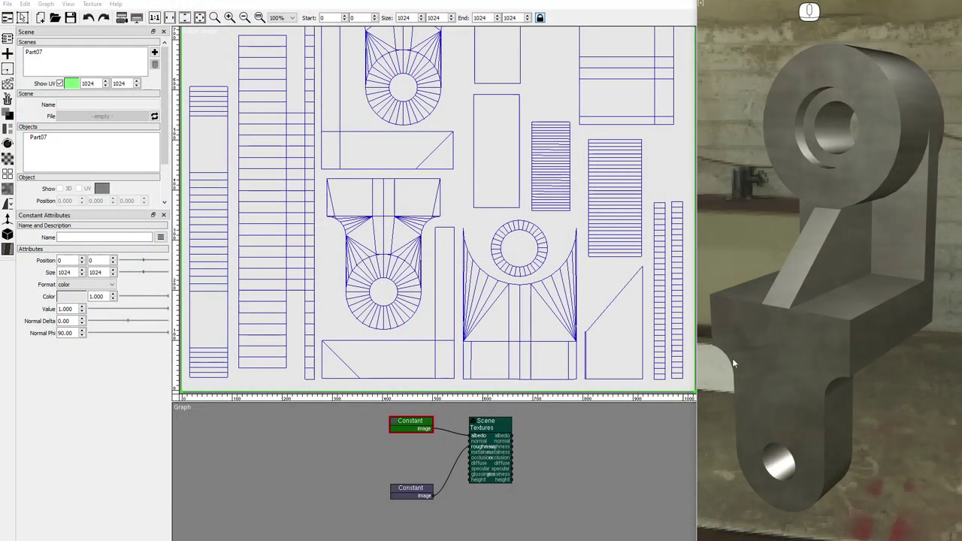
- Orbit and zoom the 3D preview onto the part's lower block edges and bored boss
click(375, 43)
drag(375, 43, 376, 45)
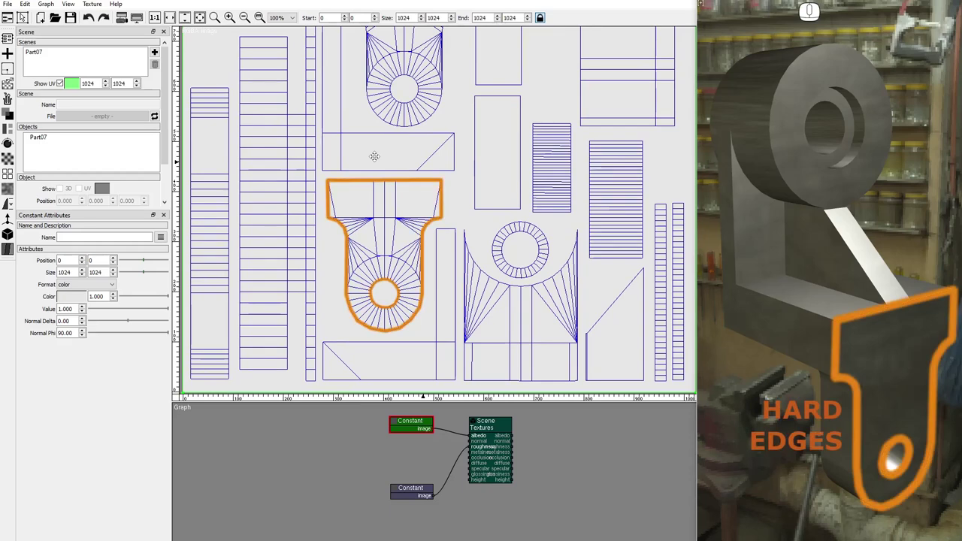
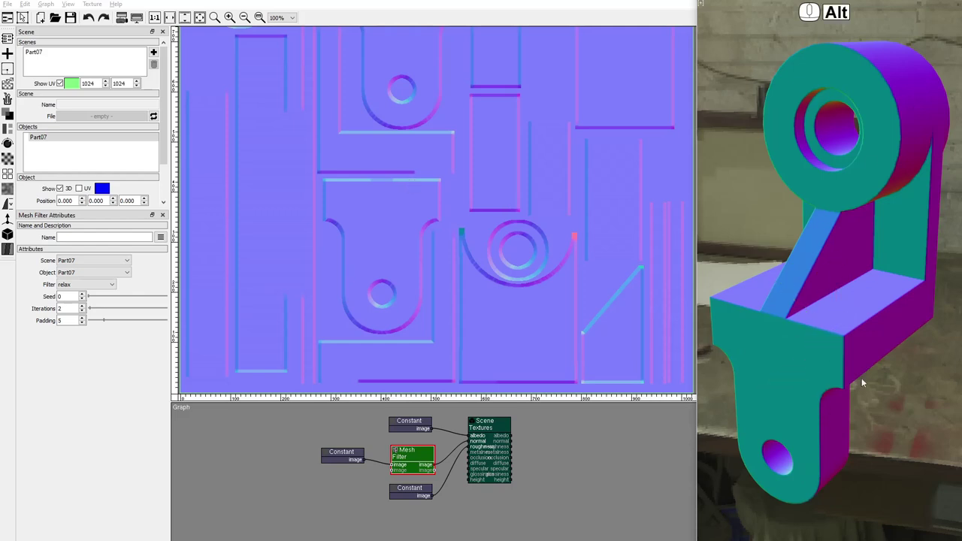
drag(870, 334, 876, 361)
click(870, 443)
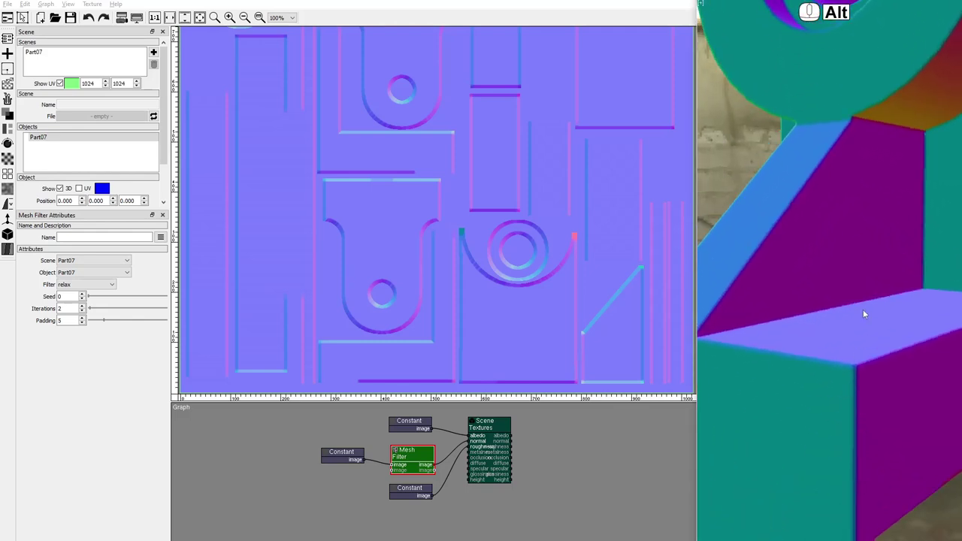
drag(866, 230, 859, 428)
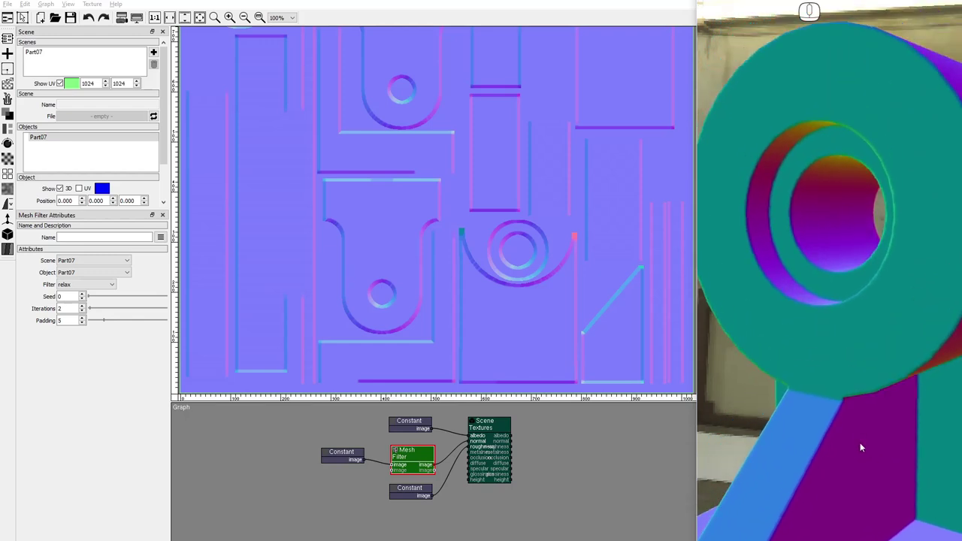
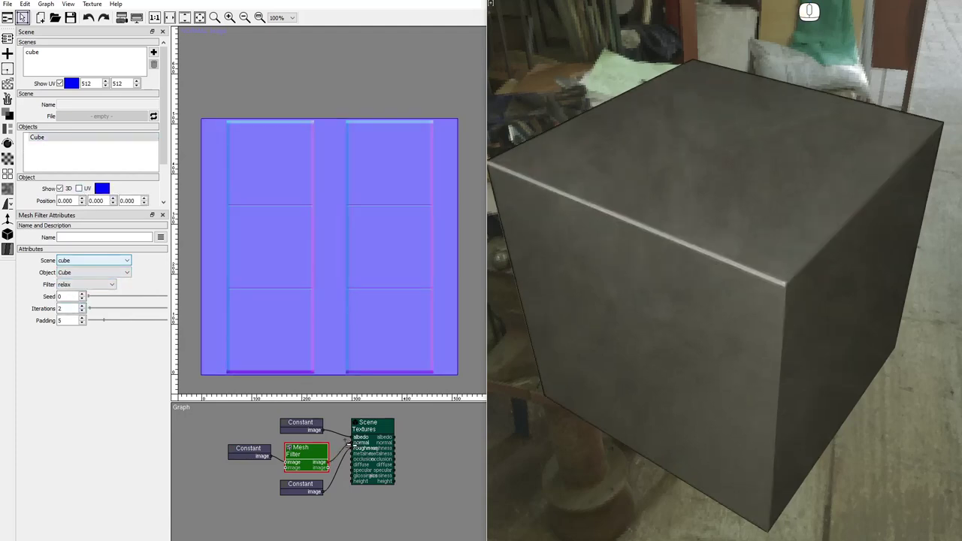
- Orbit onto the cube's top face and close in on the seam along an edge
drag(796, 410, 627, 410)
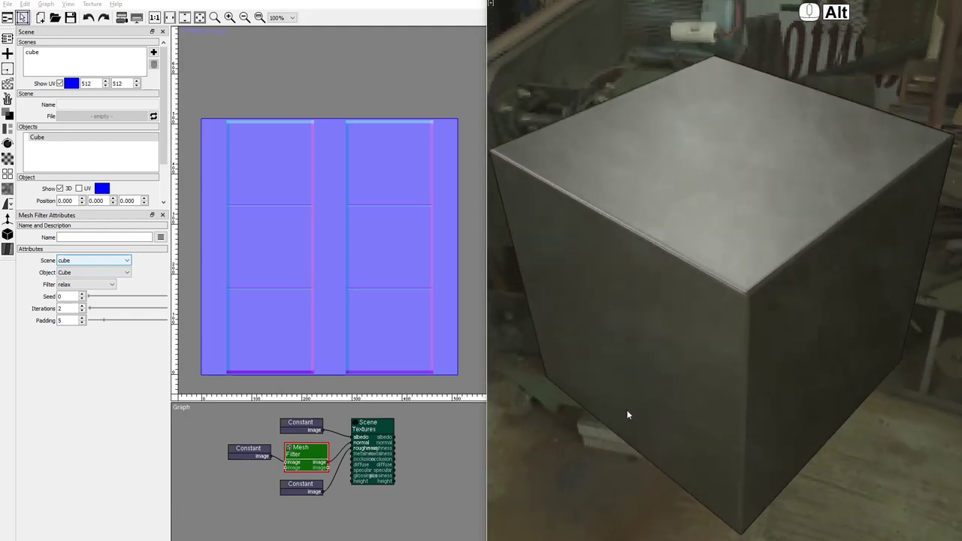
drag(764, 371, 764, 383)
drag(764, 384, 750, 358)
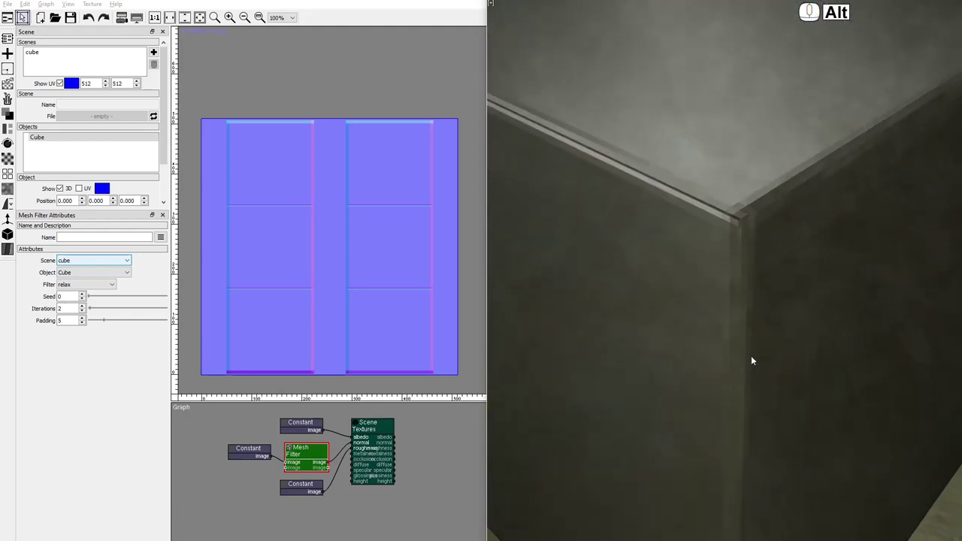